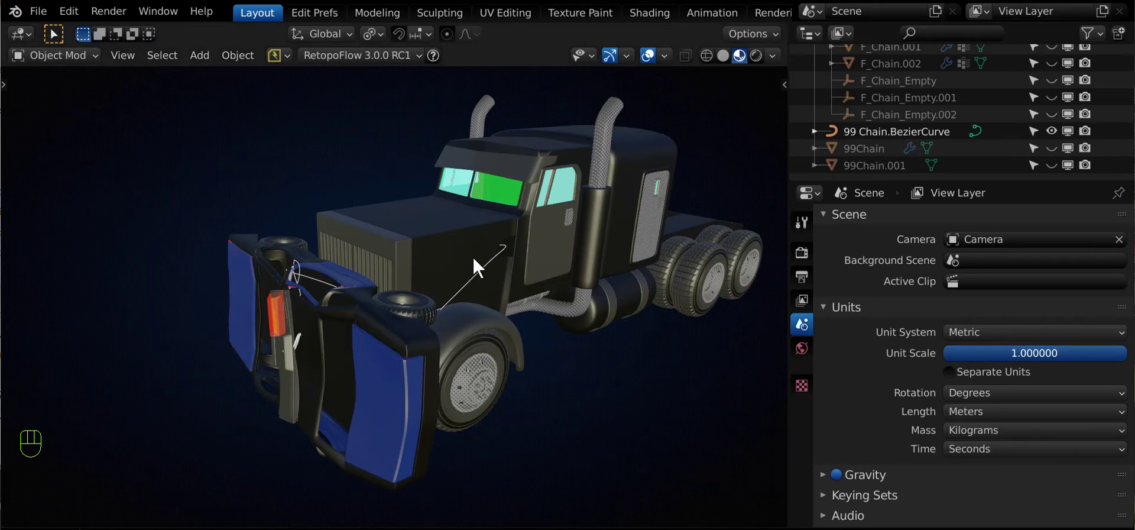
Select the truck's front hood piece, frame the whole truck, and start the Fluent Wire Tool
{"action": "left_click", "coordinate": [486, 265]}
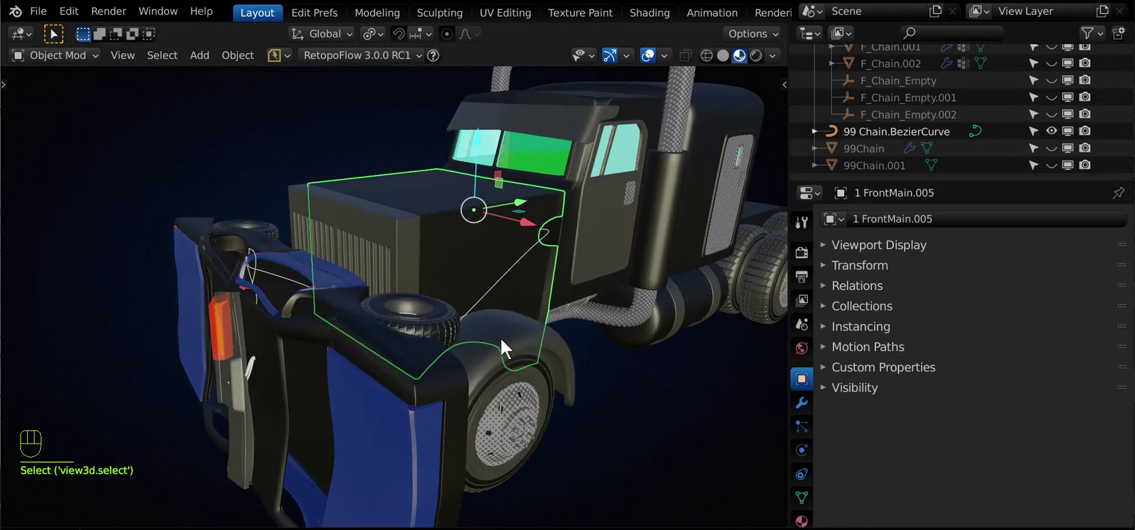
{"action": "left_click", "coordinate": [637, 440]}
{"action": "key", "text": "f"}
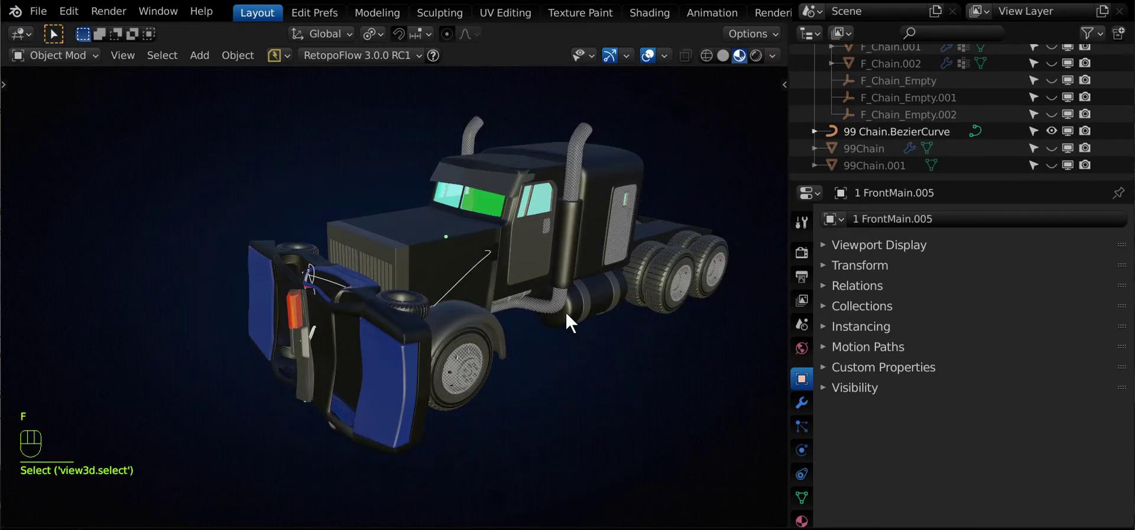
{"action": "key", "text": "f"}
{"action": "key", "text": "f"}
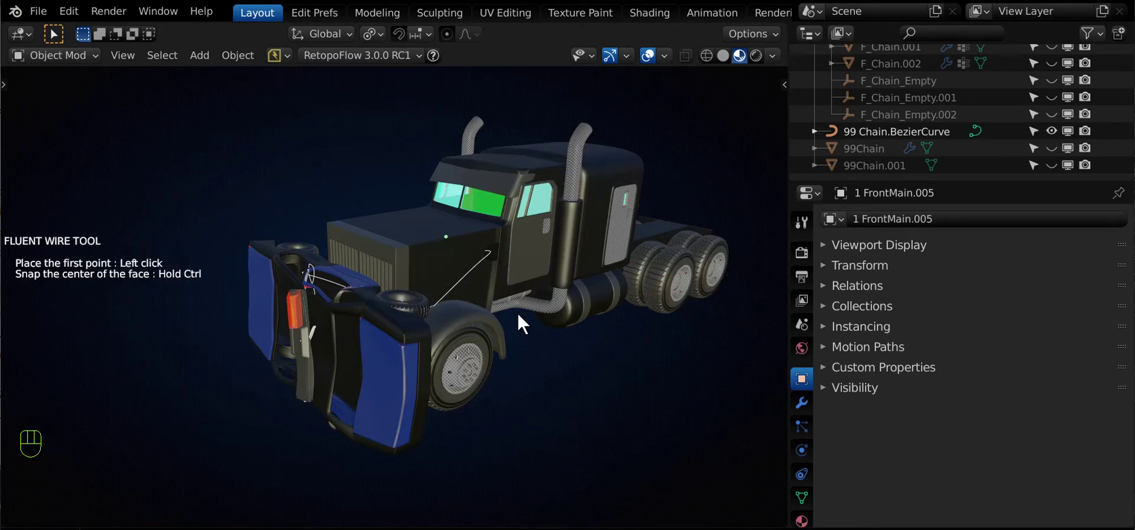
Lay out the chain wire path across the hood from the bumper toward the cab side
{"action": "left_click_drag", "start_coordinate": [453, 296], "coordinate": [488, 250]}
{"action": "left_click_drag", "start_coordinate": [416, 265], "coordinate": [438, 251]}
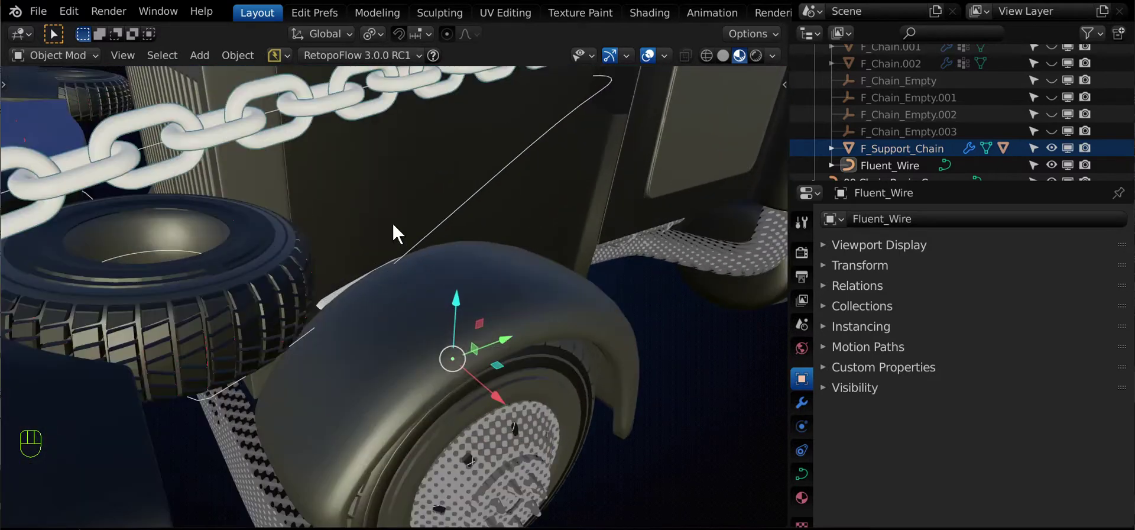
Orbit the view around the newly finished Fluent_Wire chain
{"action": "left_click_drag", "start_coordinate": [315, 236], "coordinate": [336, 272]}
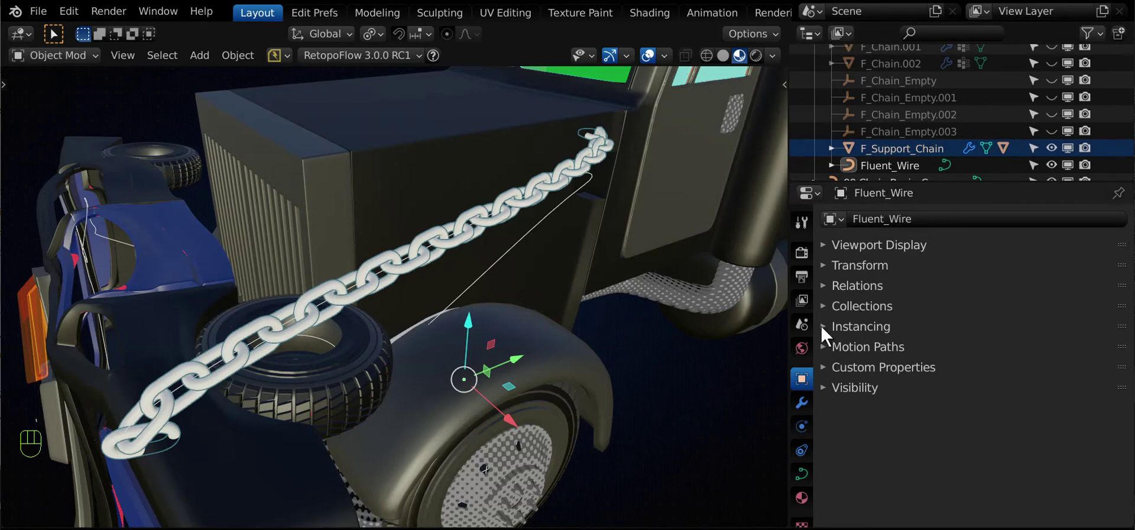
Select F_Support_Chain and enable Show Instancer Viewport so its instancing plates appear
{"action": "left_click", "coordinate": [826, 333]}
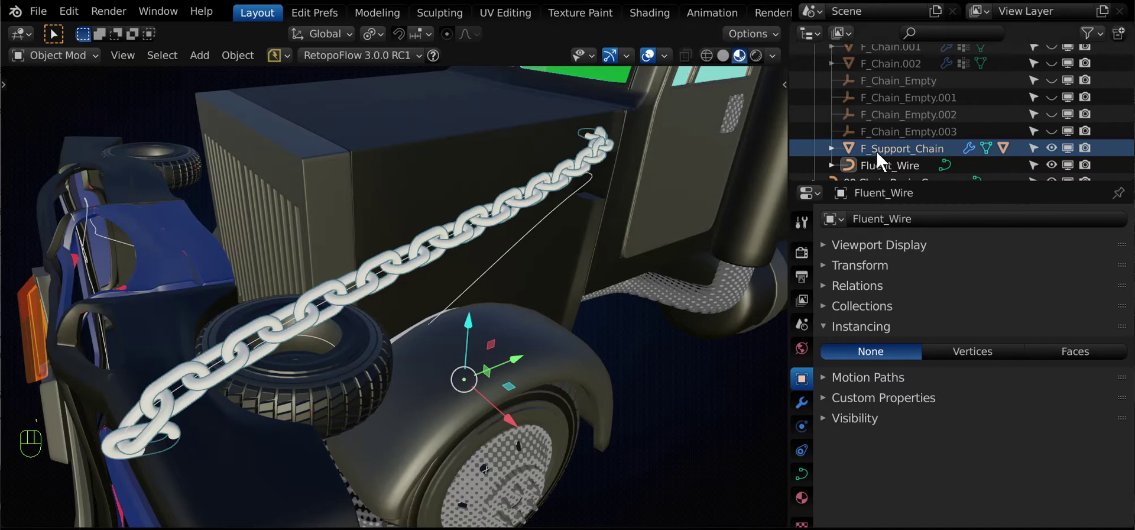
{"action": "left_click", "coordinate": [880, 155]}
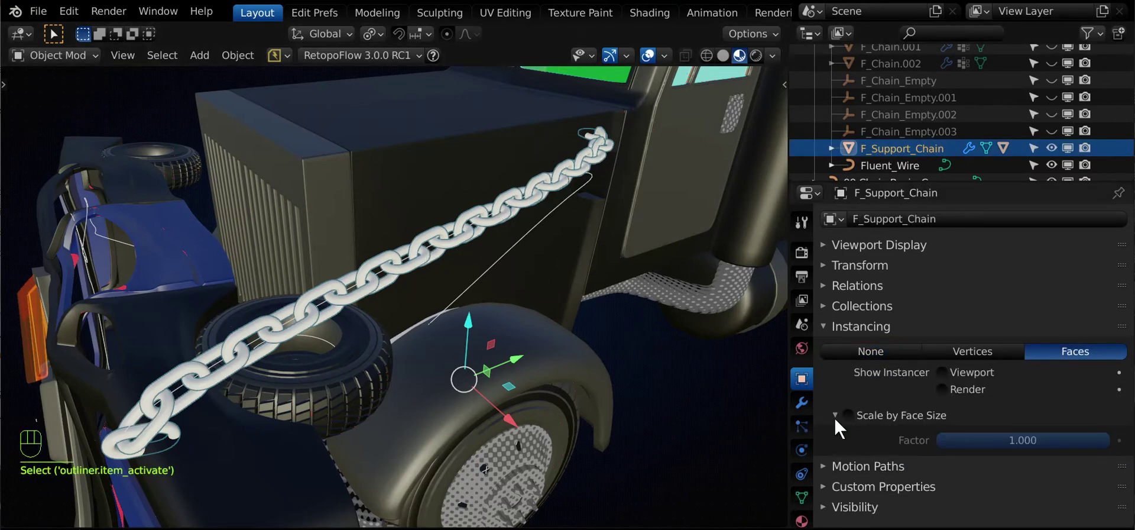
{"action": "left_click", "coordinate": [950, 385]}
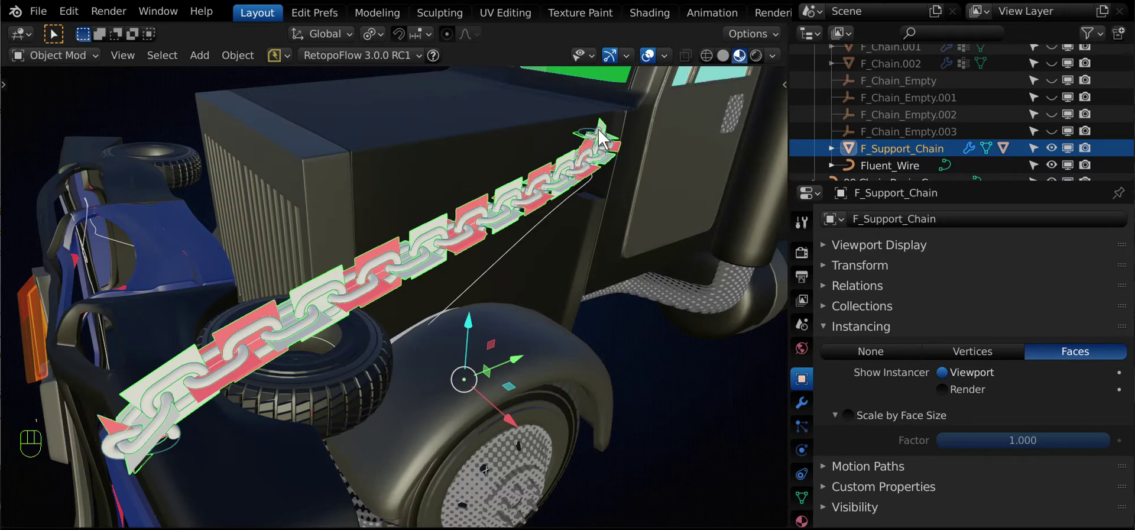
{"action": "left_click", "coordinate": [392, 164]}
{"action": "left_click", "coordinate": [273, 155]}
{"action": "left_click", "coordinate": [153, 273]}
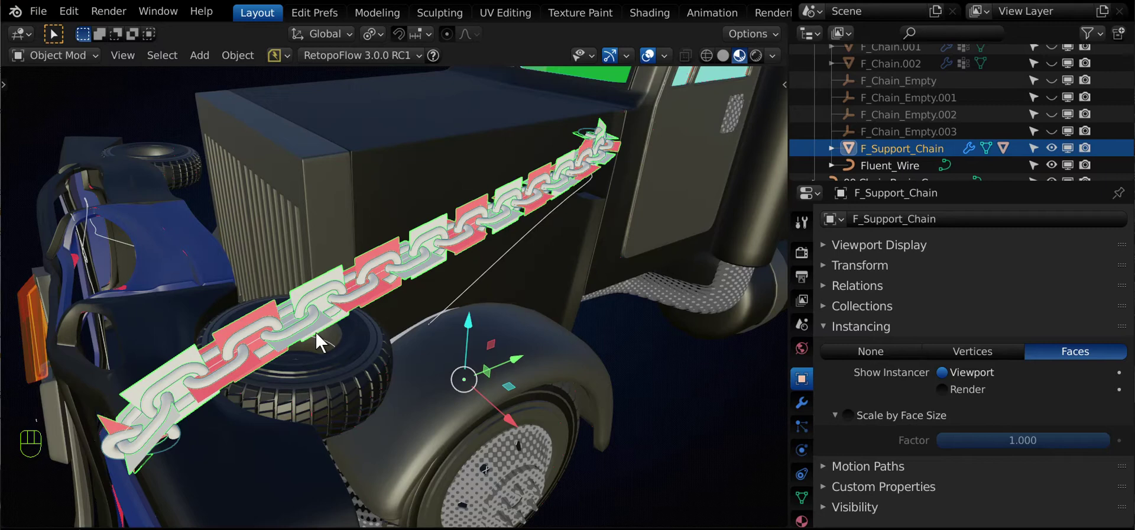
Inspect the chain side-on and bring up its Chain_Array modifier following the Fluent_Wire curve
{"action": "left_click_drag", "start_coordinate": [670, 64], "coordinate": [673, 67]}
{"action": "left_click_drag", "start_coordinate": [562, 161], "coordinate": [556, 173]}
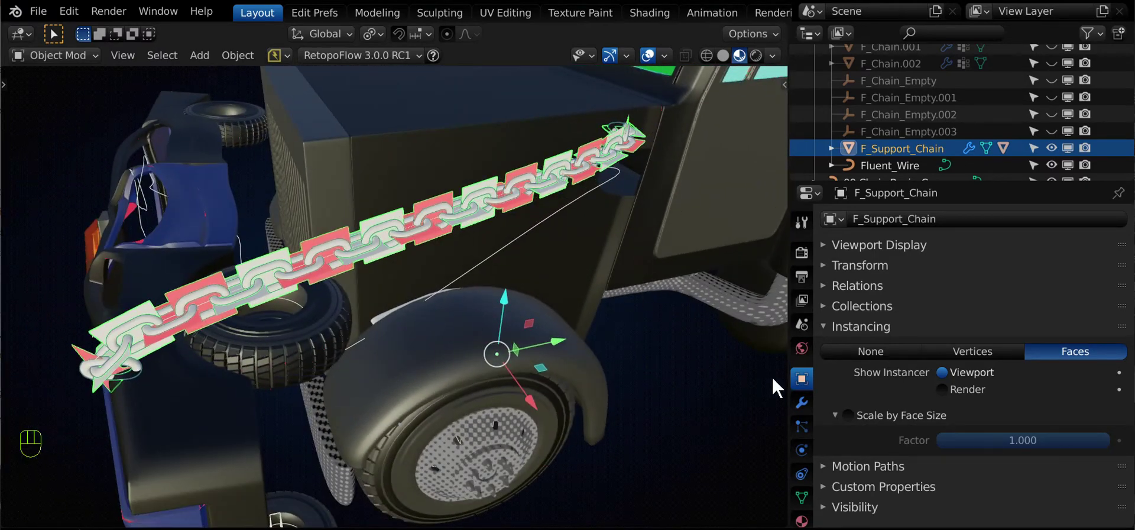
{"action": "left_click", "coordinate": [813, 409]}
{"action": "left_click", "coordinate": [834, 257]}
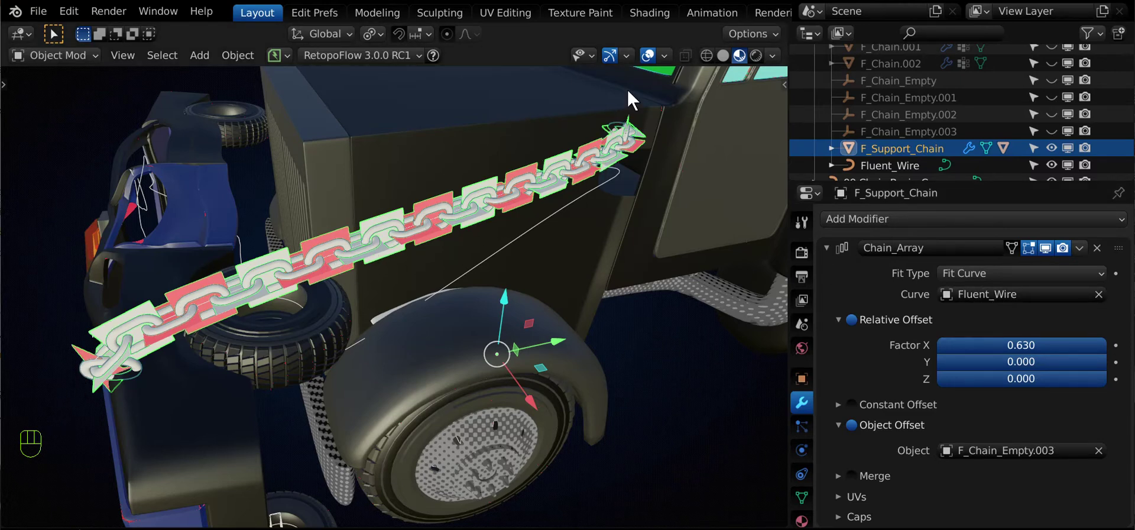
Orbit and zoom along the chain's length from its far end back to the hood
{"action": "left_click_drag", "start_coordinate": [300, 275], "coordinate": [363, 240]}
{"action": "left_click_drag", "start_coordinate": [327, 241], "coordinate": [402, 210]}
{"action": "left_click_drag", "start_coordinate": [230, 293], "coordinate": [155, 288]}
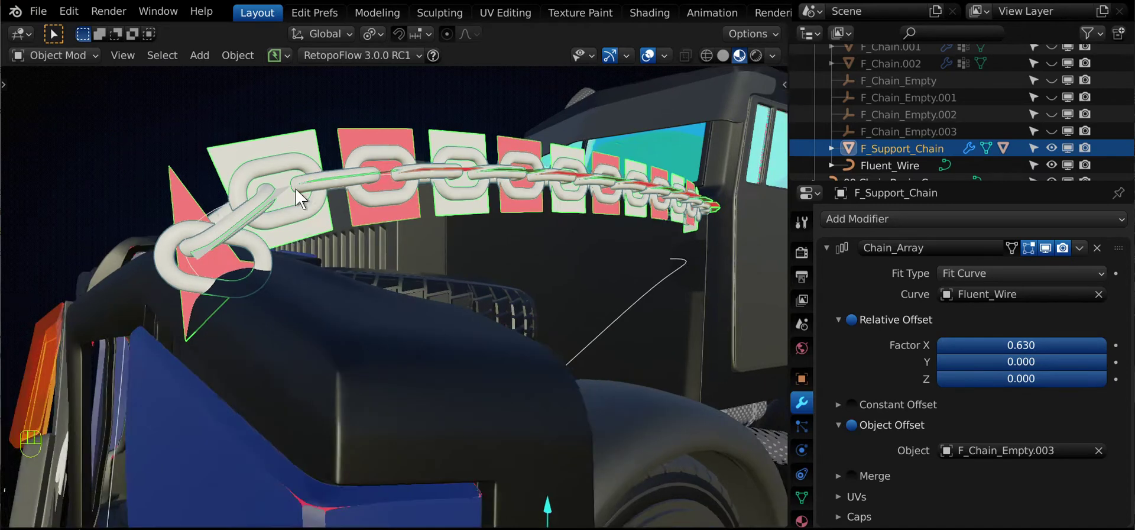
{"action": "left_click_drag", "start_coordinate": [448, 248], "coordinate": [431, 333]}
{"action": "left_click_drag", "start_coordinate": [527, 308], "coordinate": [513, 349]}
{"action": "left_click_drag", "start_coordinate": [472, 318], "coordinate": [407, 289]}
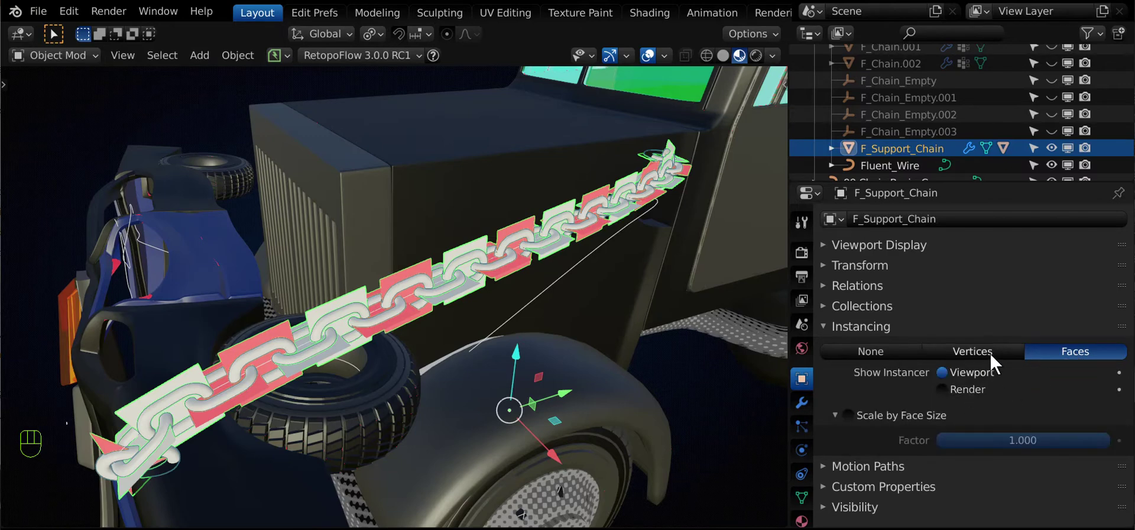
{"action": "left_click", "coordinate": [990, 359]}
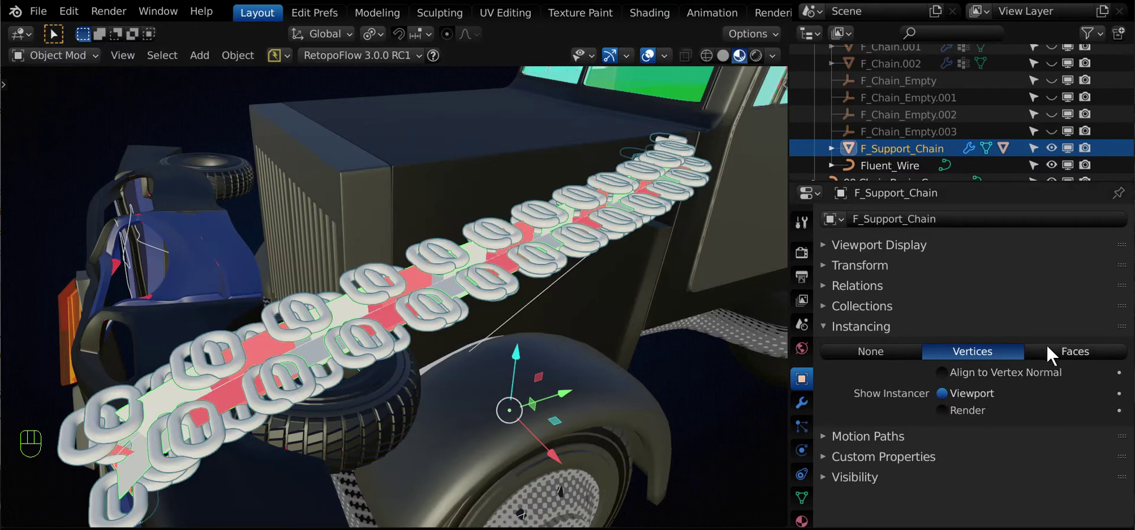
{"action": "left_click", "coordinate": [1052, 354]}
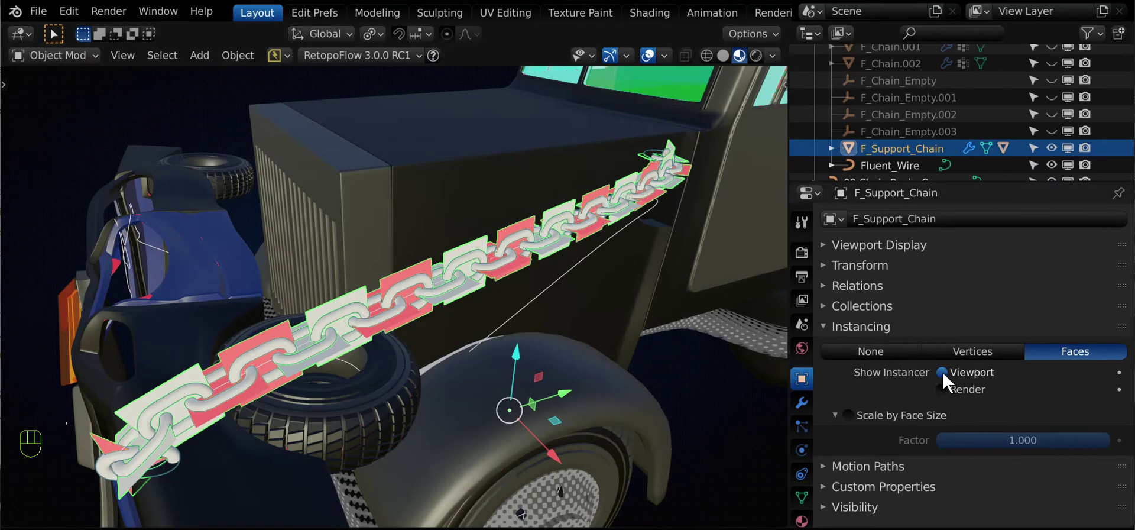
{"action": "left_click", "coordinate": [949, 382]}
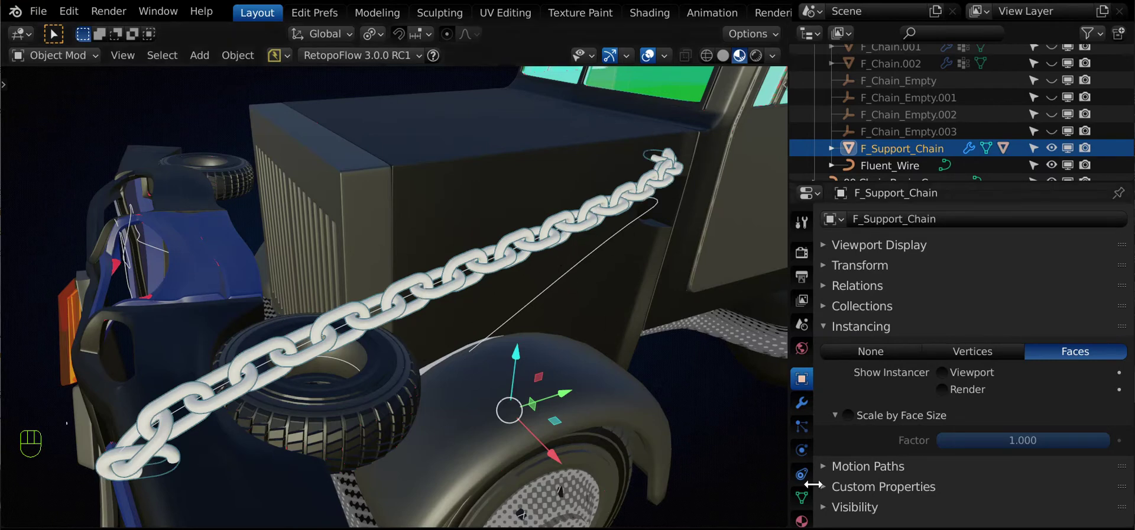
Create a new material on F_Support_Chain in its Material Properties
{"action": "left_click", "coordinate": [954, 379]}
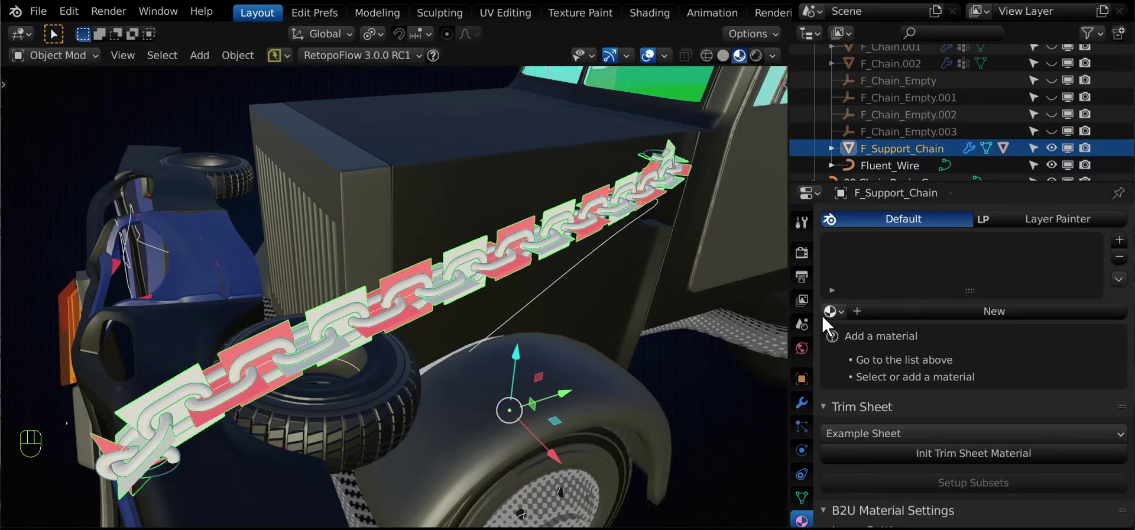
{"action": "left_click", "coordinate": [906, 317]}
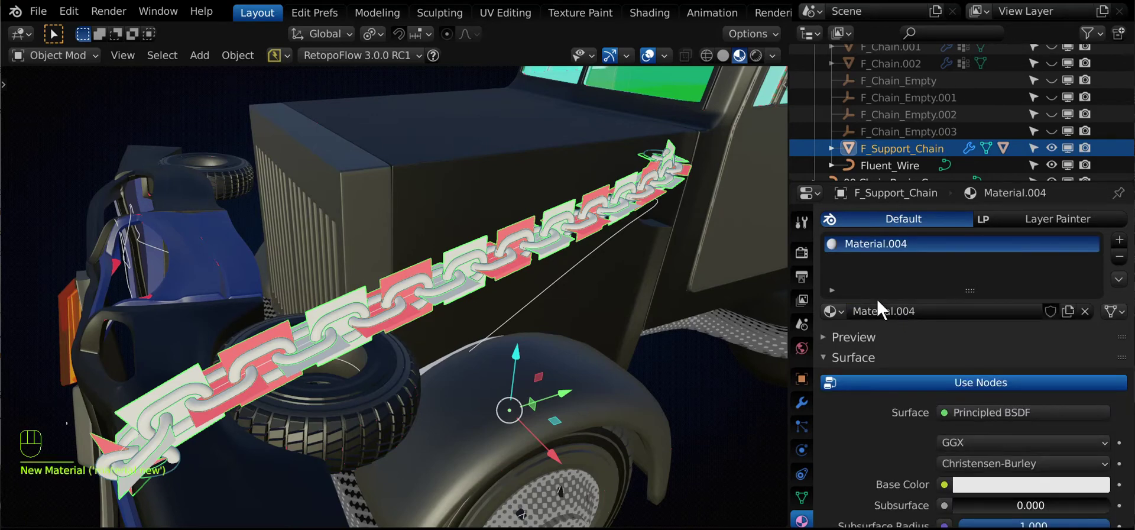
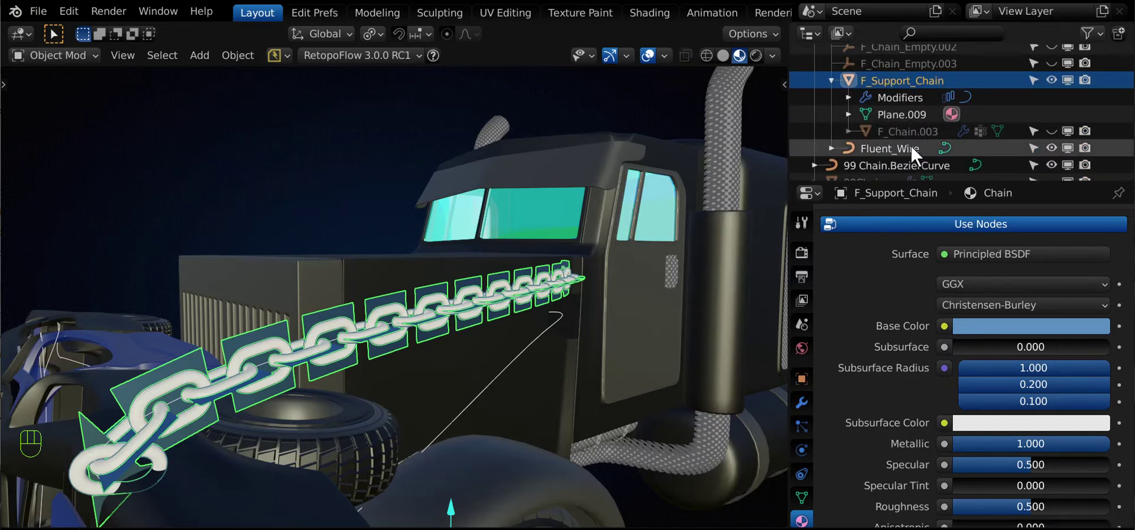
Expand F_Support_Chain in the Outliner and select its F_Chain.003 link object
{"action": "left_click", "coordinate": [904, 140]}
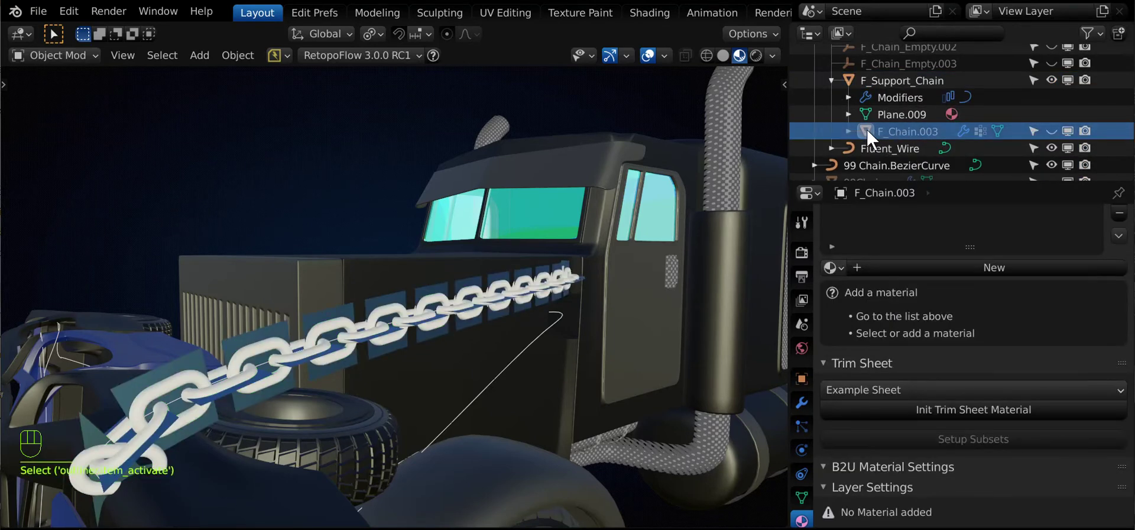
{"action": "left_click", "coordinate": [1060, 138]}
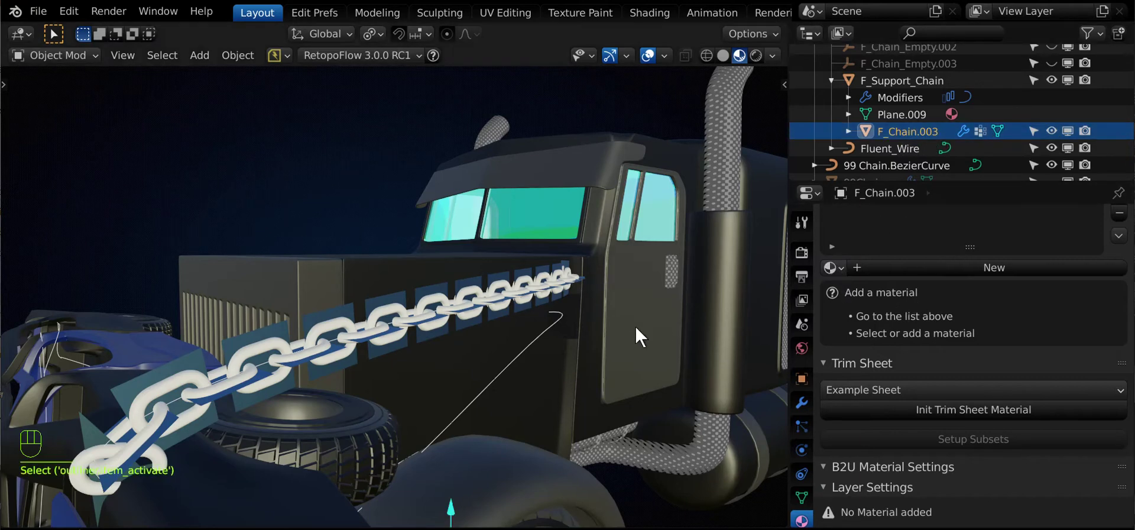
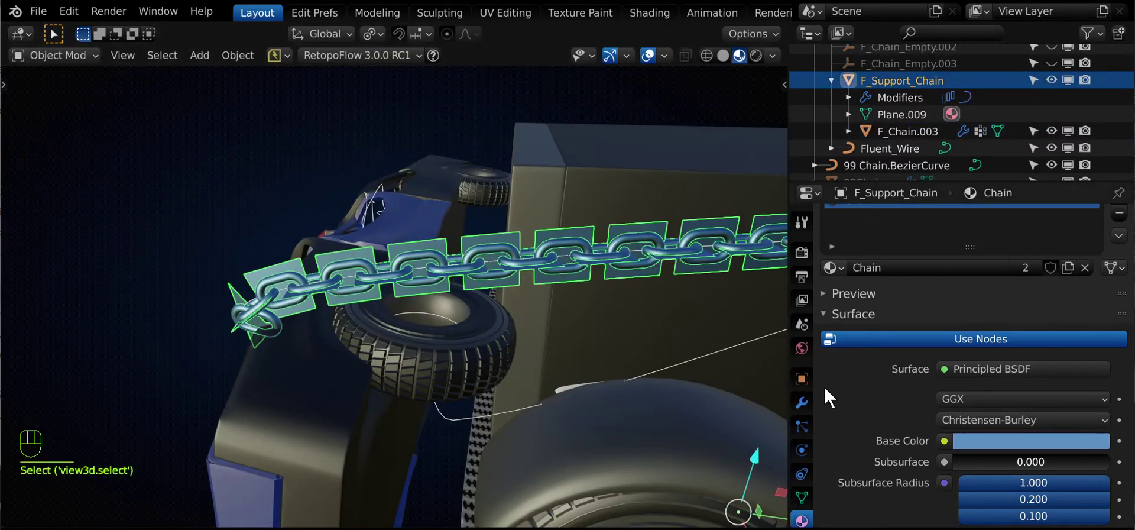
Hide the instancing plates again and bring up the chain's material settings from the front view
{"action": "left_click", "coordinate": [802, 375]}
{"action": "left_click", "coordinate": [951, 376]}
{"action": "left_click_drag", "start_coordinate": [346, 254], "coordinate": [366, 293]}
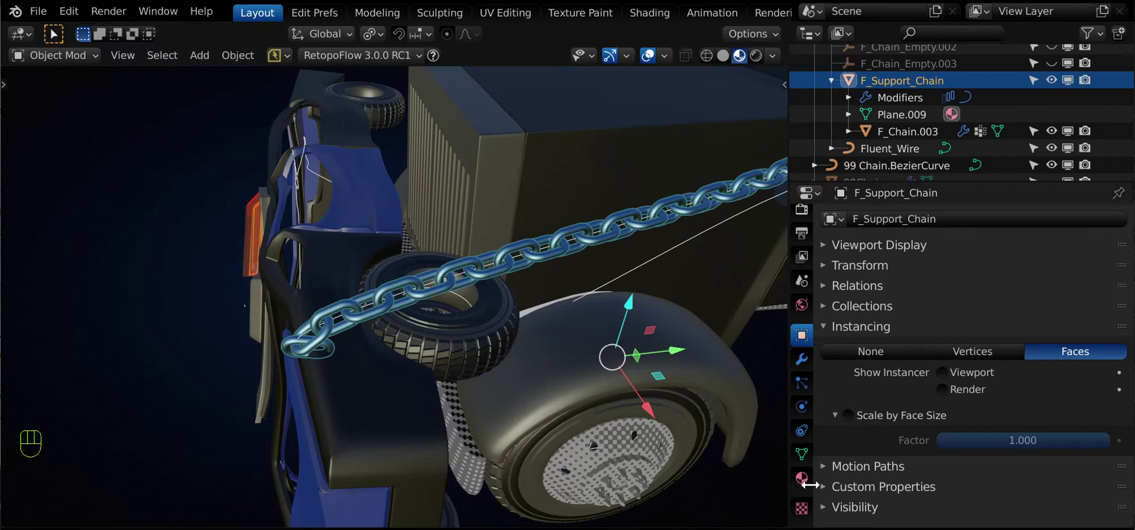
{"action": "left_click", "coordinate": [811, 493]}
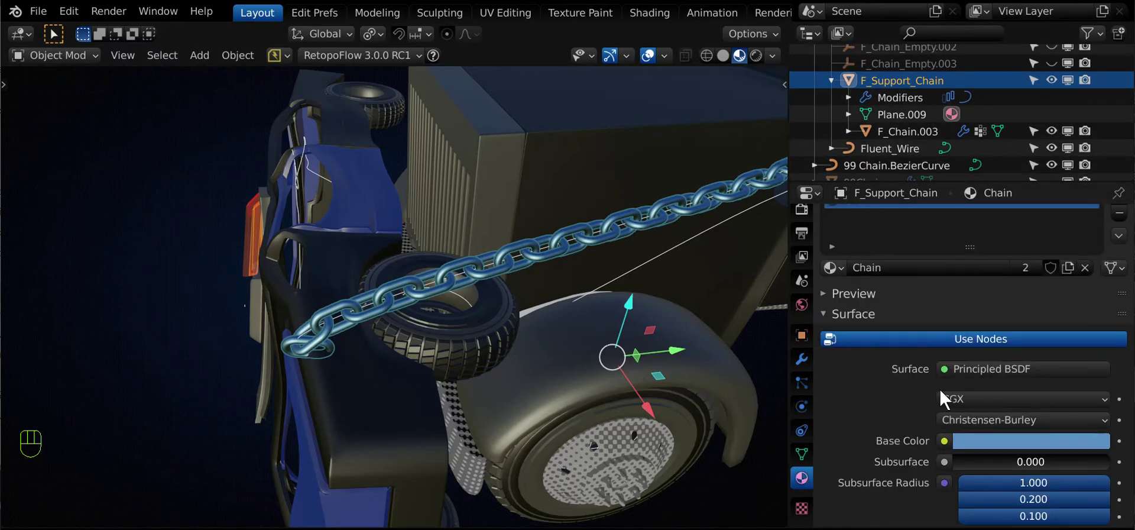
Set the Chain material's base colour to a paler, nearly silver blue and look over the hanging chain
{"action": "left_click", "coordinate": [1002, 423]}
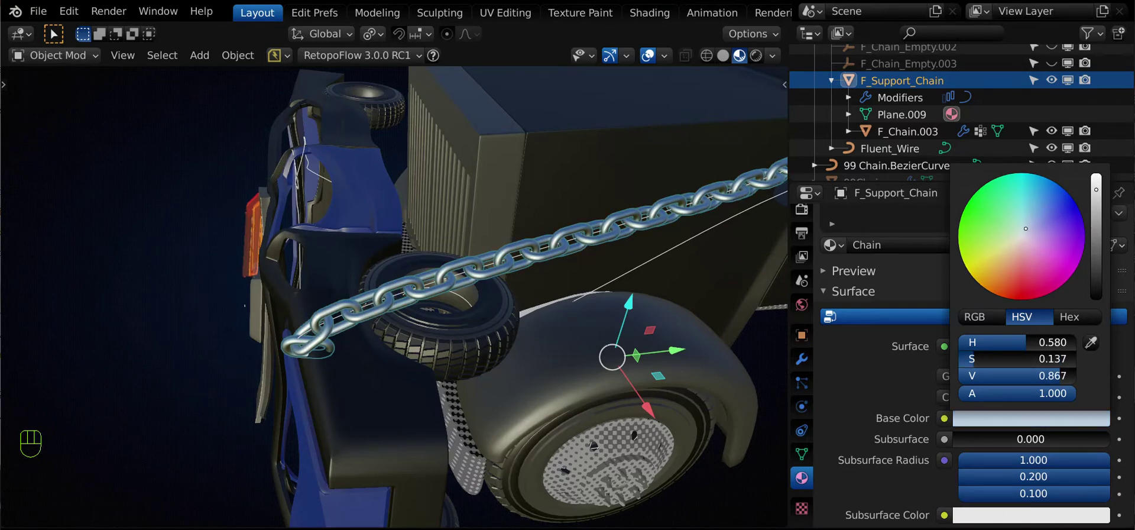
{"action": "left_click_drag", "start_coordinate": [340, 285], "coordinate": [402, 255]}
{"action": "middle_click", "coordinate": [312, 274]}
{"action": "middle_click", "coordinate": [227, 280]}
{"action": "left_click_drag", "start_coordinate": [392, 285], "coordinate": [489, 273]}
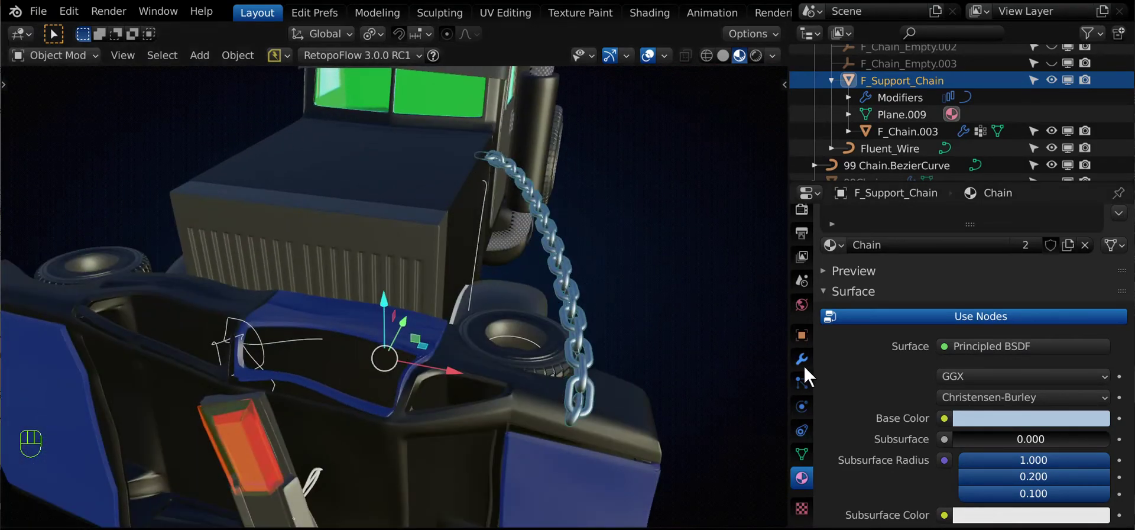
Orbit around the truck and close in on the pale-blue chain across the hood
{"action": "left_click_drag", "start_coordinate": [620, 346], "coordinate": [504, 315]}
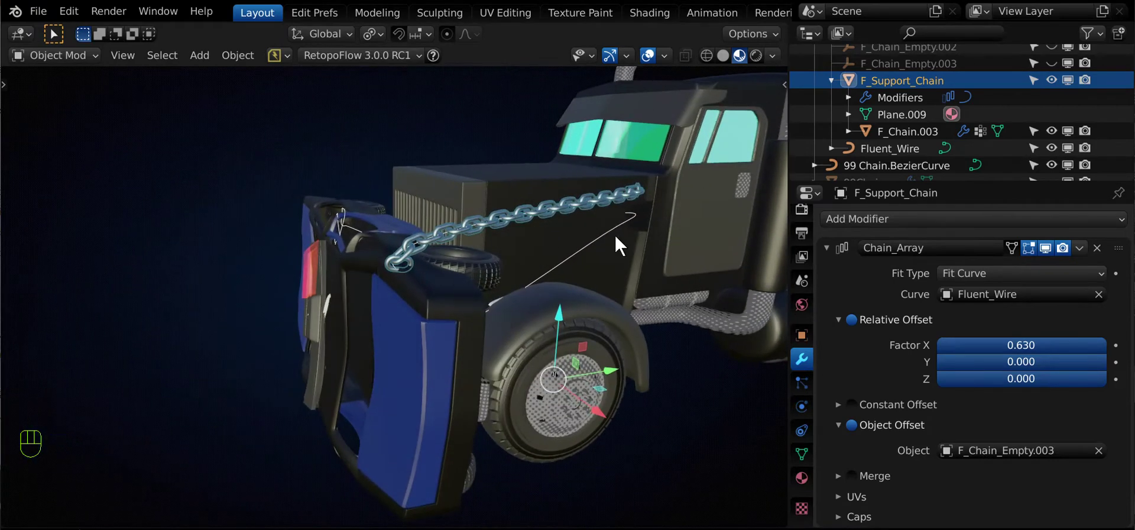
{"action": "left_click_drag", "start_coordinate": [411, 302], "coordinate": [351, 353]}
{"action": "middle_click", "coordinate": [380, 263]}
{"action": "middle_click", "coordinate": [408, 275]}
{"action": "left_click_drag", "start_coordinate": [422, 286], "coordinate": [459, 274]}
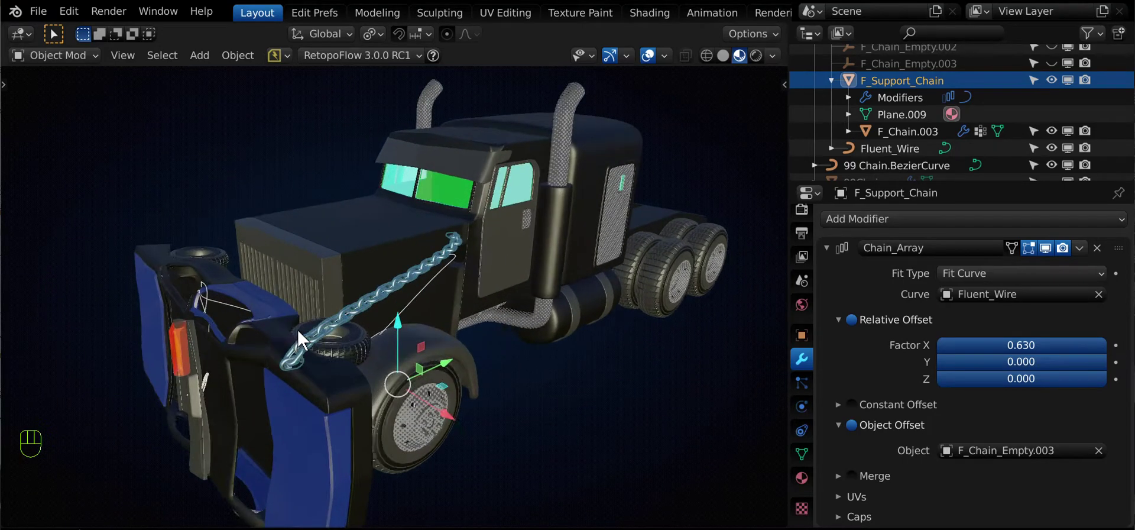
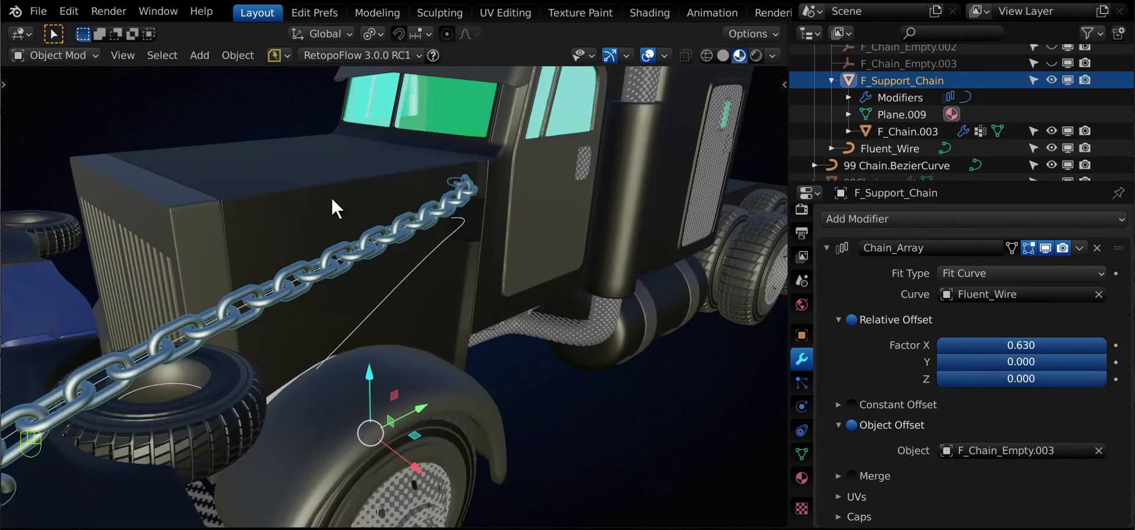
{"action": "left_click_drag", "start_coordinate": [351, 247], "coordinate": [466, 202]}
Replace Fluent_Wire with 99 Chain.BezierCurve as the Chain_Array modifier's fit curve
{"action": "right_click", "coordinate": [463, 198]}
{"action": "left_click_drag", "start_coordinate": [466, 202], "coordinate": [404, 232]}
{"action": "left_click", "coordinate": [404, 232]}
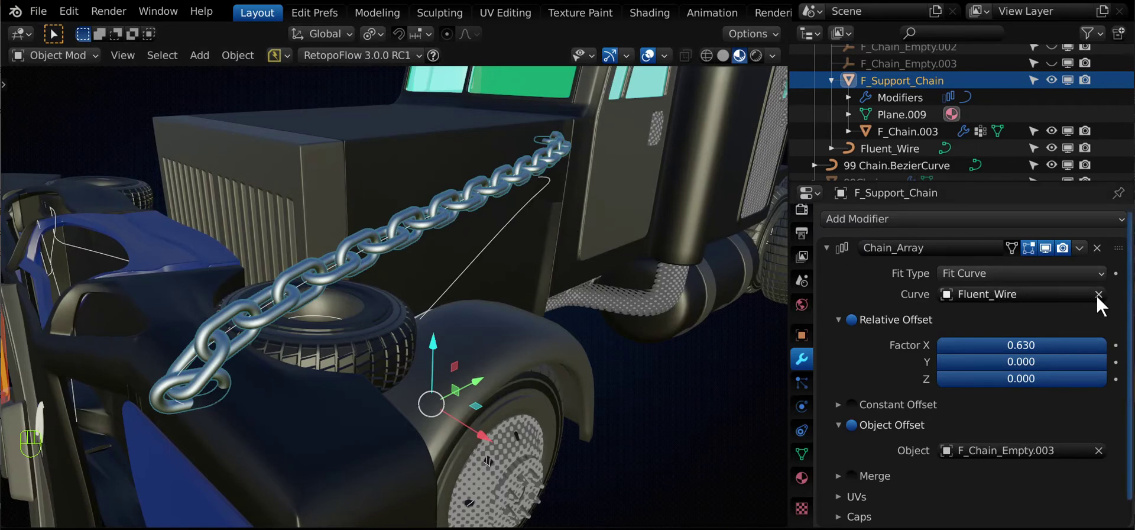
{"action": "left_click", "coordinate": [1104, 304]}
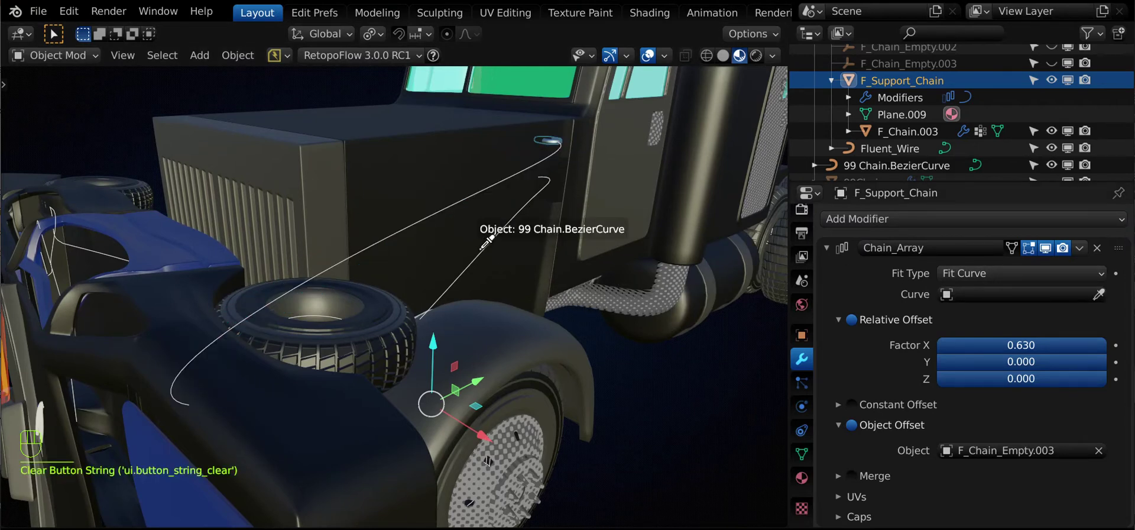
{"action": "left_click_drag", "start_coordinate": [417, 343], "coordinate": [399, 343]}
Clear the chain's location with Alt+G so it sits back on the curve
{"action": "key", "text": "alt+g"}
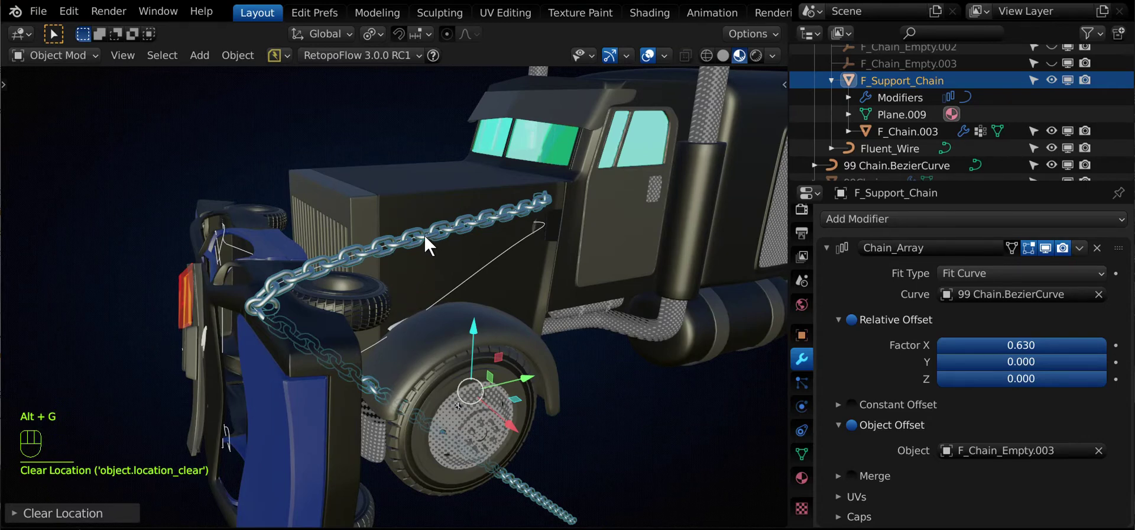
{"action": "middle_click", "coordinate": [459, 284]}
{"action": "left_click_drag", "start_coordinate": [473, 285], "coordinate": [504, 307]}
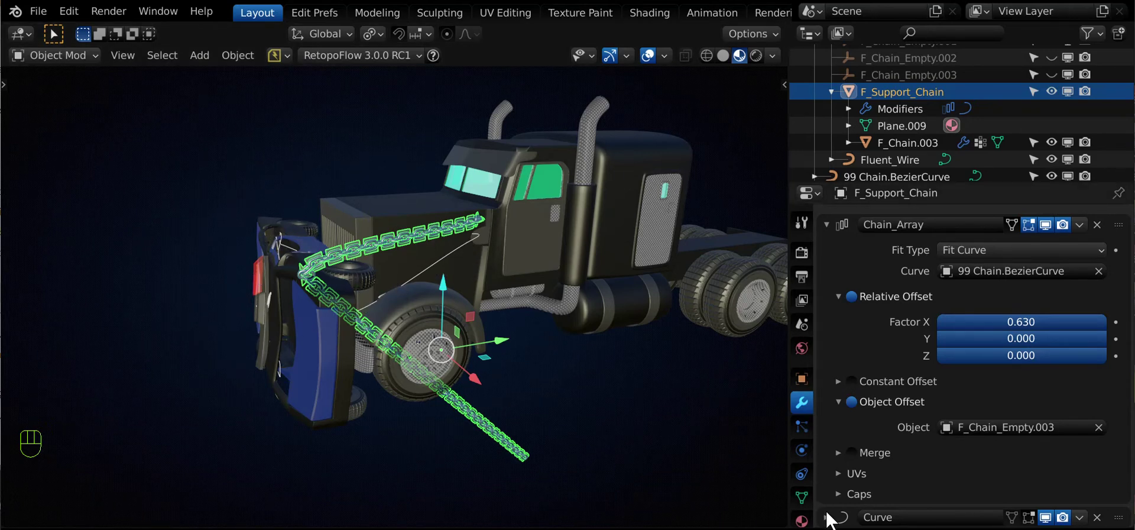
Replace Fluent_Wire with 99 Chain.BezierCurve as the Curve modifier's deform object
{"action": "left_click", "coordinate": [828, 516]}
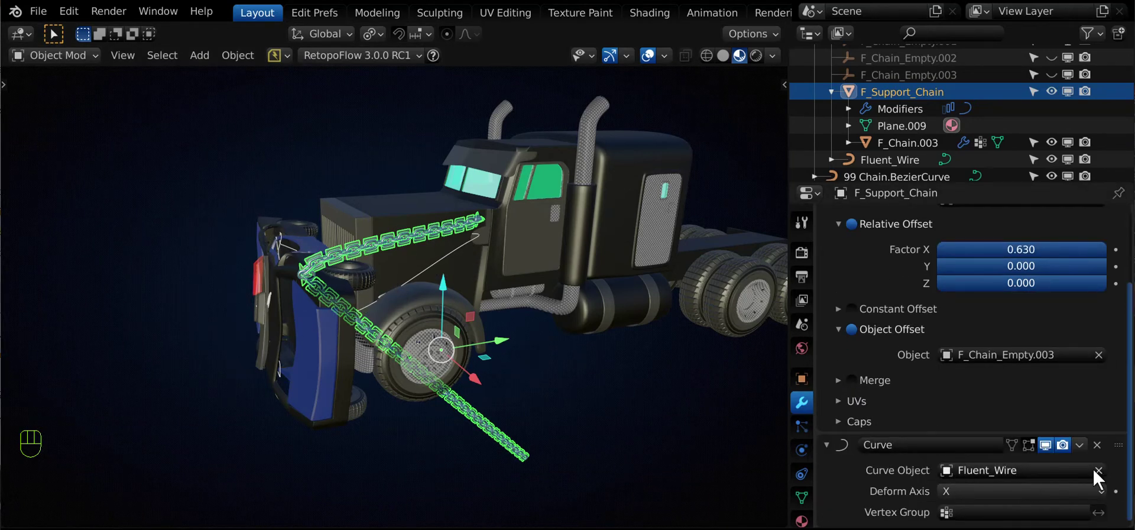
{"action": "left_click", "coordinate": [1101, 479]}
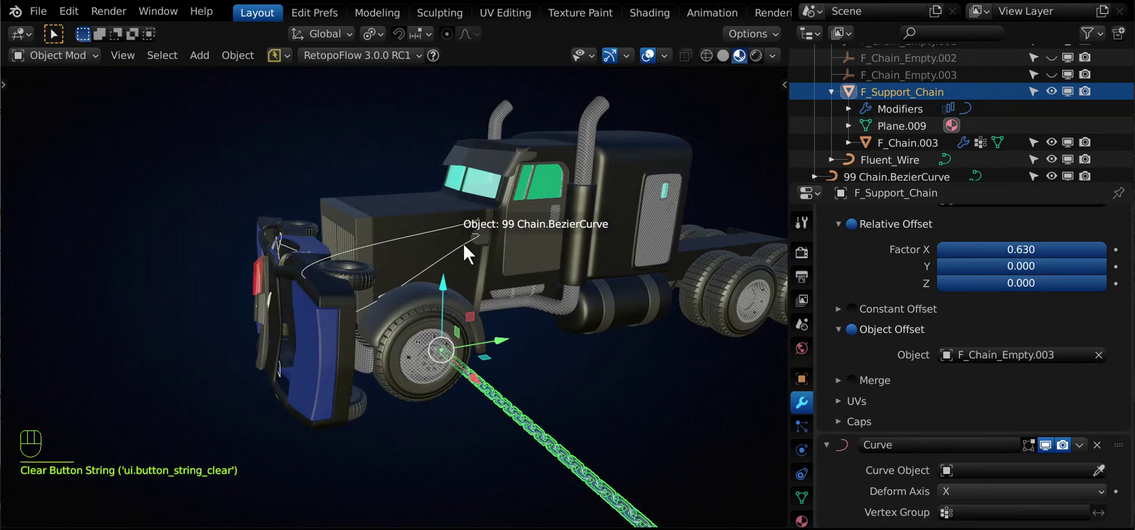
{"action": "left_click_drag", "start_coordinate": [249, 332], "coordinate": [211, 327]}
{"action": "left_click_drag", "start_coordinate": [211, 327], "coordinate": [156, 202]}
{"action": "left_click_drag", "start_coordinate": [156, 203], "coordinate": [195, 356]}
{"action": "left_click_drag", "start_coordinate": [195, 356], "coordinate": [183, 374]}
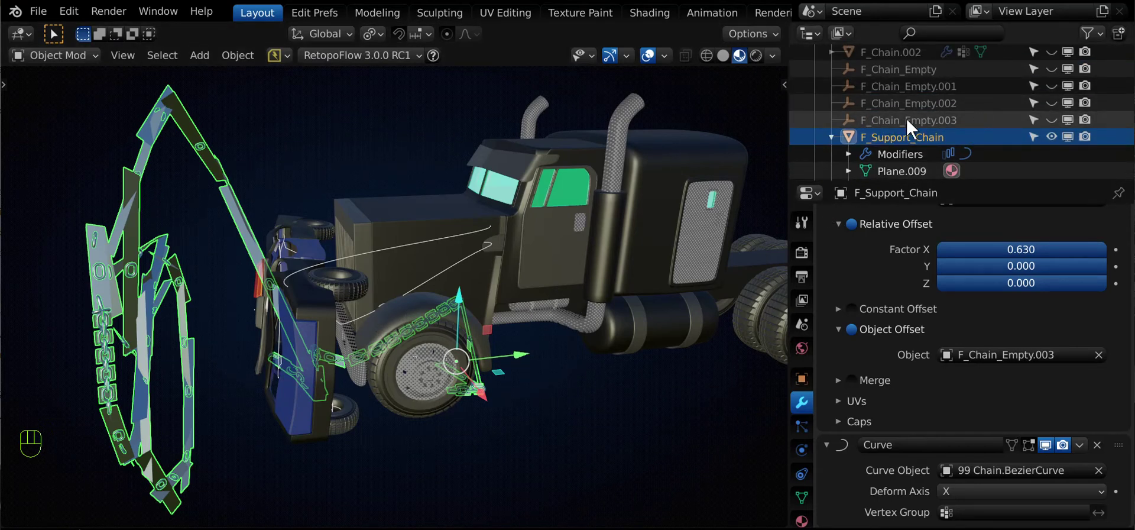
Unhide and select the F_Chain_Empty.003 helper in the Outliner
{"action": "left_click", "coordinate": [1057, 123]}
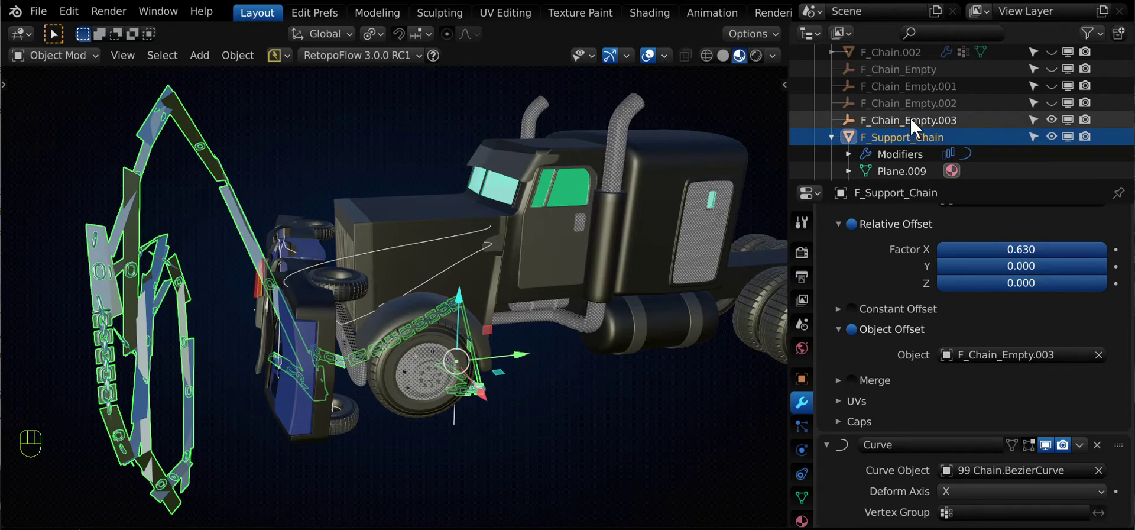
{"action": "left_click", "coordinate": [902, 108]}
{"action": "left_click", "coordinate": [899, 118]}
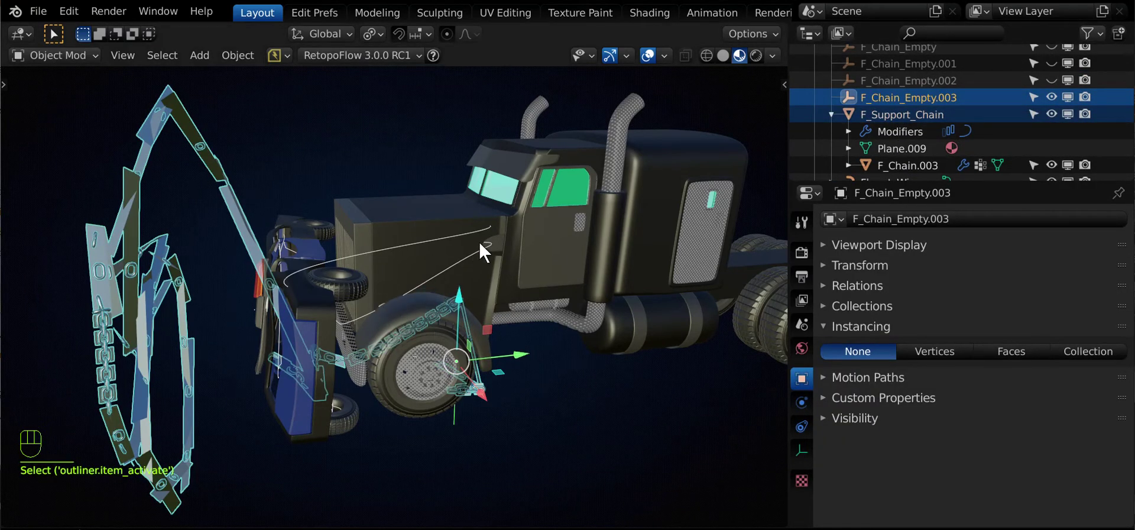
Select 99 Chain.BezierCurve then F_Chain_Empty.003 and bring up the Shift+S snap choices
{"action": "left_click", "coordinate": [490, 254]}
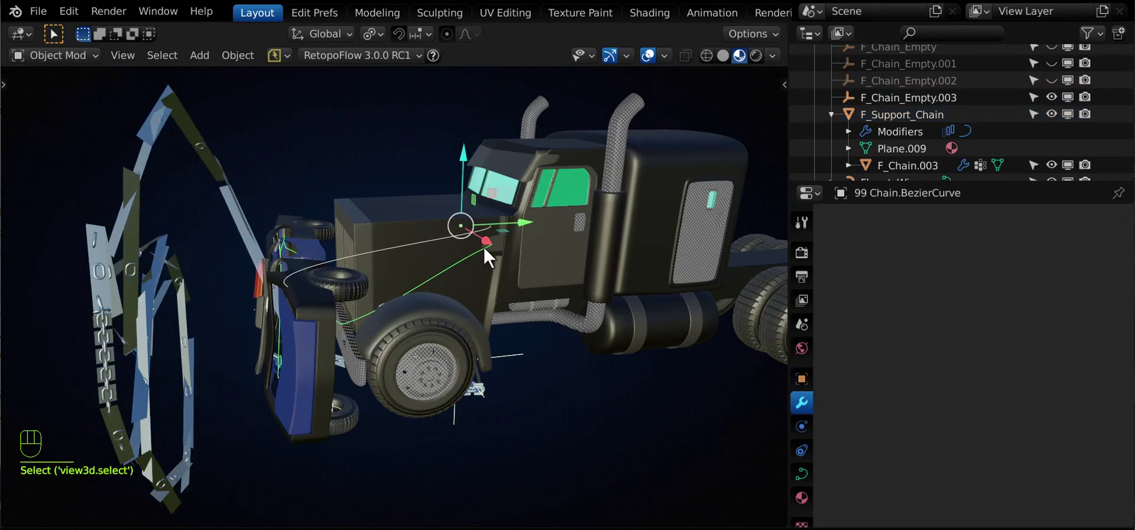
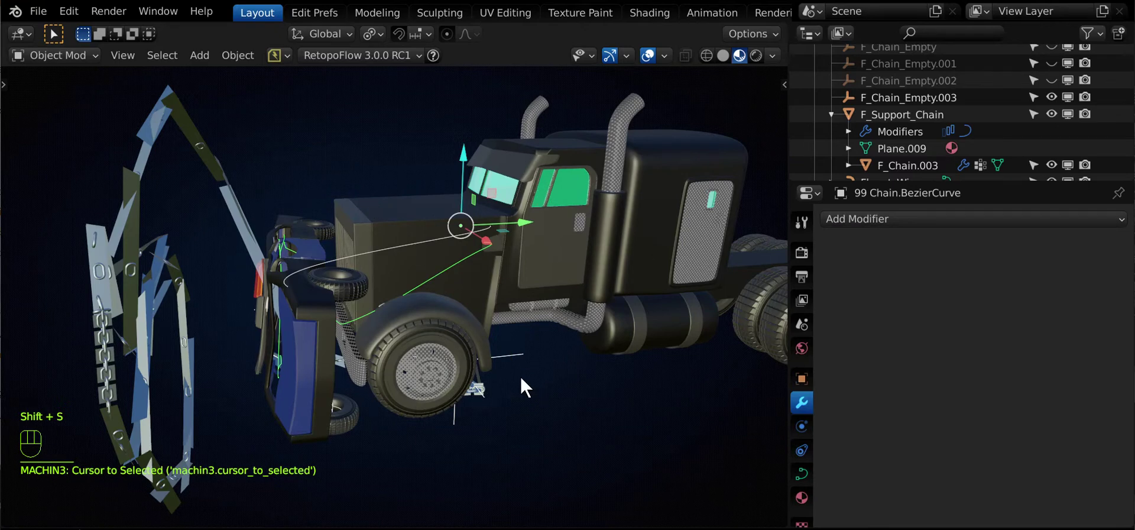
{"action": "left_click", "coordinate": [896, 85]}
{"action": "key", "text": "shift+s"}
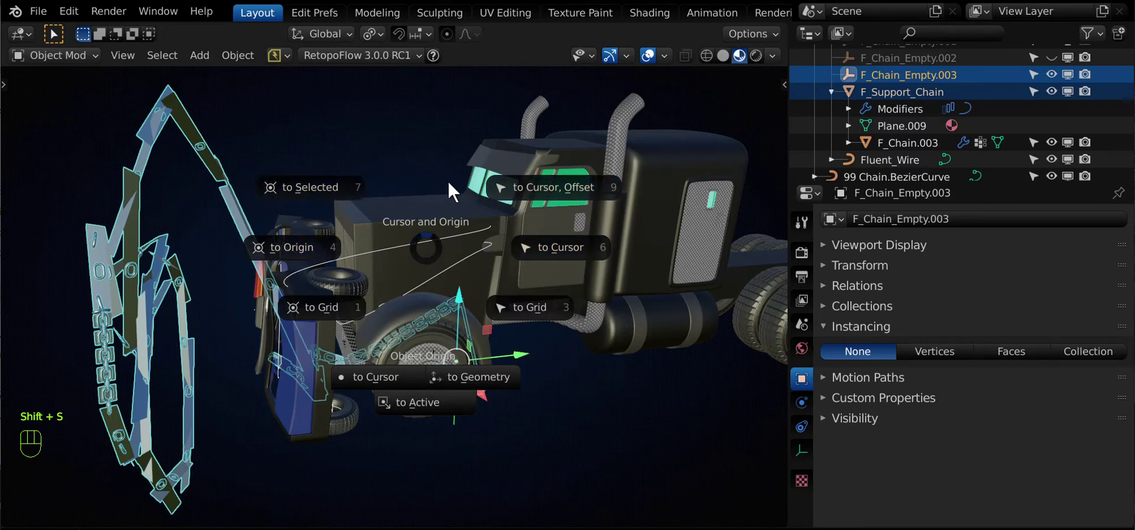
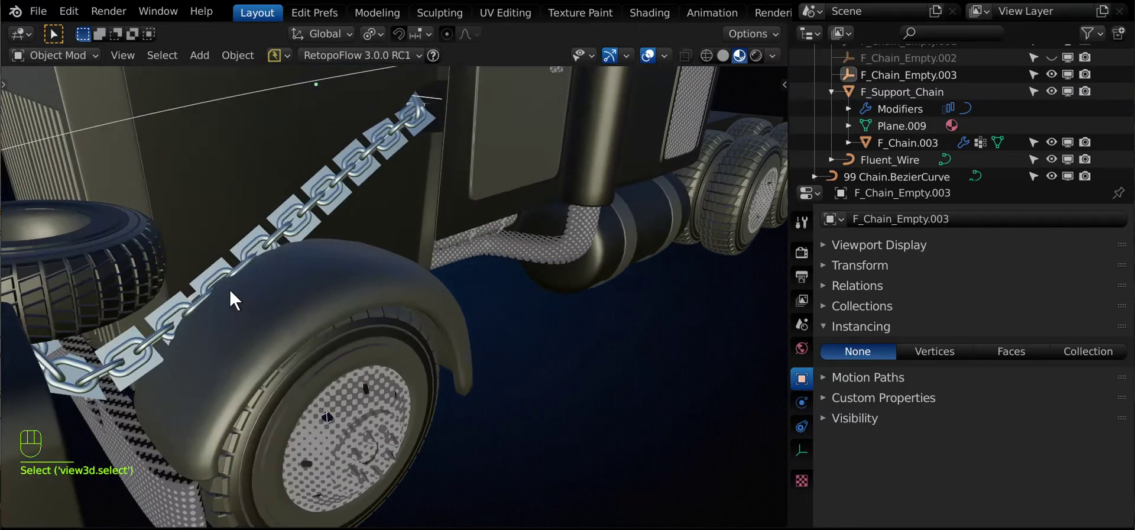
Select the F_Support_Chain object and show its Object properties
{"action": "left_click_drag", "start_coordinate": [399, 241], "coordinate": [607, 233]}
{"action": "left_click_drag", "start_coordinate": [279, 258], "coordinate": [284, 304]}
{"action": "left_click", "coordinate": [284, 304]}
{"action": "middle_click", "coordinate": [278, 287]}
{"action": "left_click_drag", "start_coordinate": [323, 297], "coordinate": [261, 257]}
{"action": "left_click", "coordinate": [508, 287]}
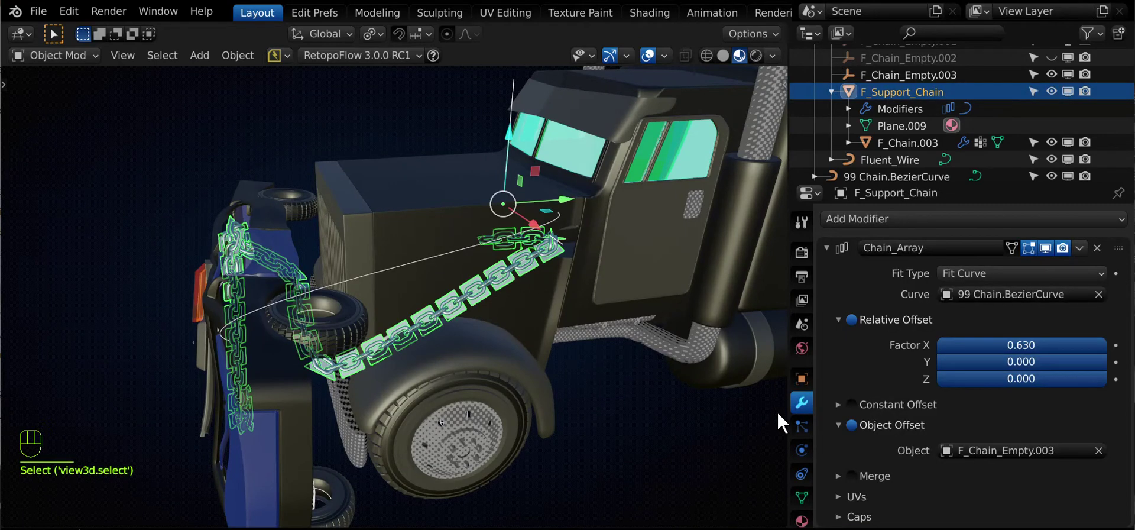
{"action": "left_click", "coordinate": [945, 380]}
Set F_Support_Chain's Instancing to Faces and check the chain from the truck's front
{"action": "left_click_drag", "start_coordinate": [253, 311], "coordinate": [288, 320]}
{"action": "left_click_drag", "start_coordinate": [326, 318], "coordinate": [359, 320]}
{"action": "left_click", "coordinate": [637, 320]}
{"action": "left_click_drag", "start_coordinate": [382, 315], "coordinate": [334, 350]}
{"action": "left_click_drag", "start_coordinate": [253, 308], "coordinate": [334, 271]}
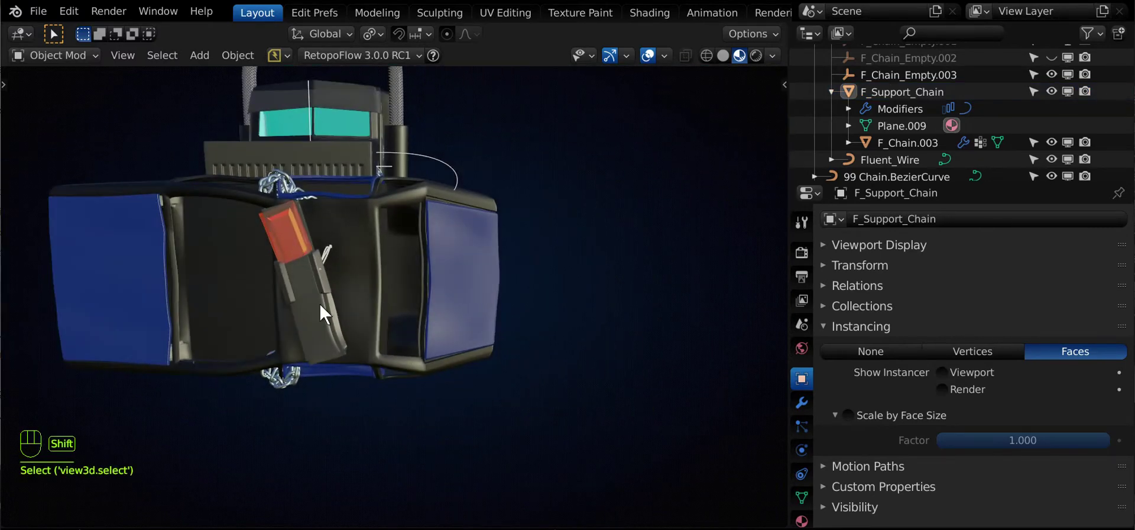
{"action": "left_click_drag", "start_coordinate": [311, 360], "coordinate": [304, 304]}
{"action": "left_click_drag", "start_coordinate": [304, 305], "coordinate": [197, 389]}
{"action": "middle_click", "coordinate": [399, 241]}
{"action": "left_click_drag", "start_coordinate": [386, 350], "coordinate": [400, 369]}
{"action": "left_click_drag", "start_coordinate": [347, 407], "coordinate": [375, 322]}
{"action": "left_click_drag", "start_coordinate": [346, 408], "coordinate": [391, 322]}
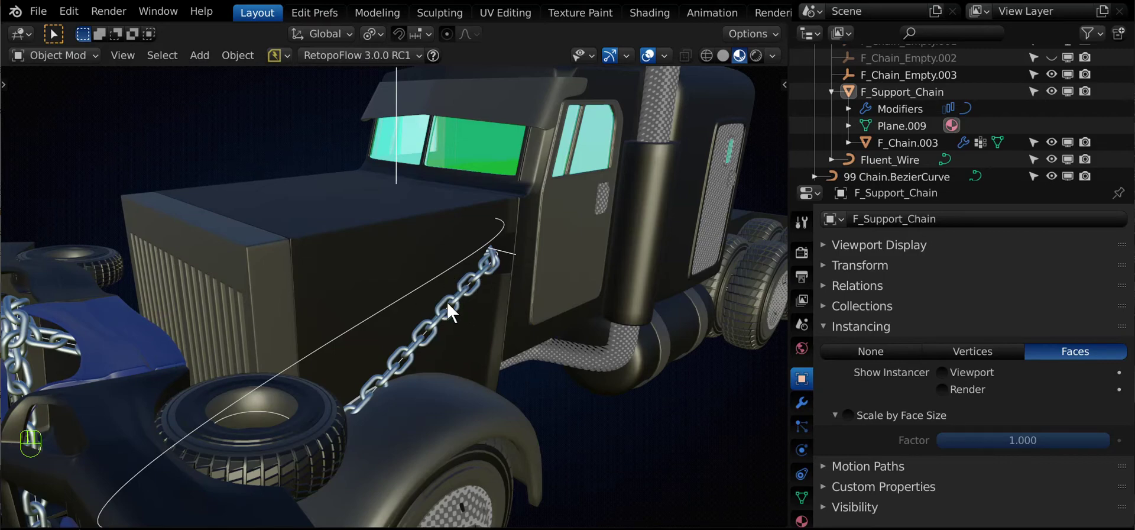
{"action": "left_click_drag", "start_coordinate": [399, 378], "coordinate": [245, 372]}
{"action": "left_click_drag", "start_coordinate": [245, 373], "coordinate": [442, 395]}
{"action": "middle_click", "coordinate": [476, 371]}
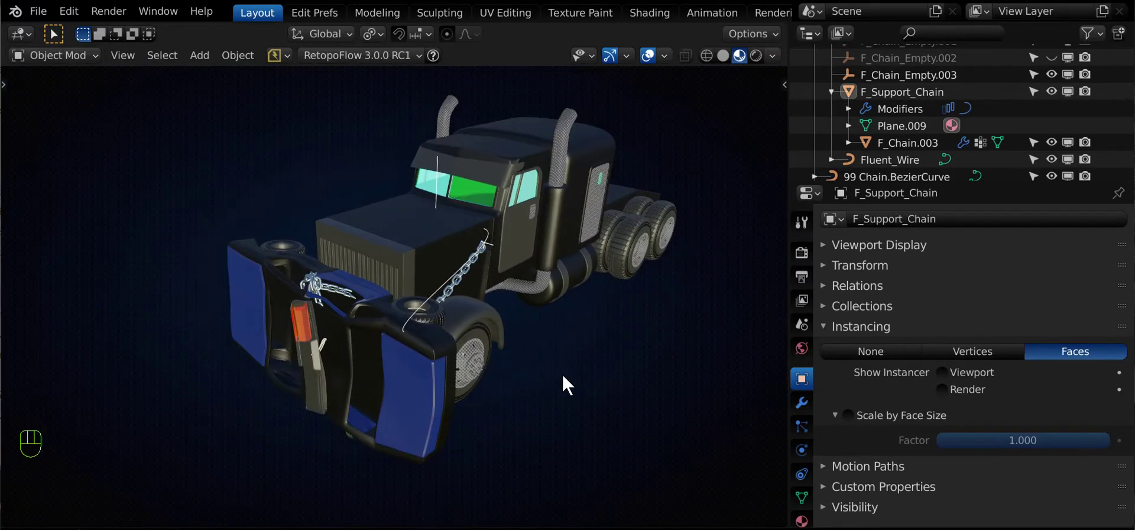
Show F_Support_Chain's modifier stack and collapse the Chain_Array and Curve panels
{"action": "left_click", "coordinate": [815, 416]}
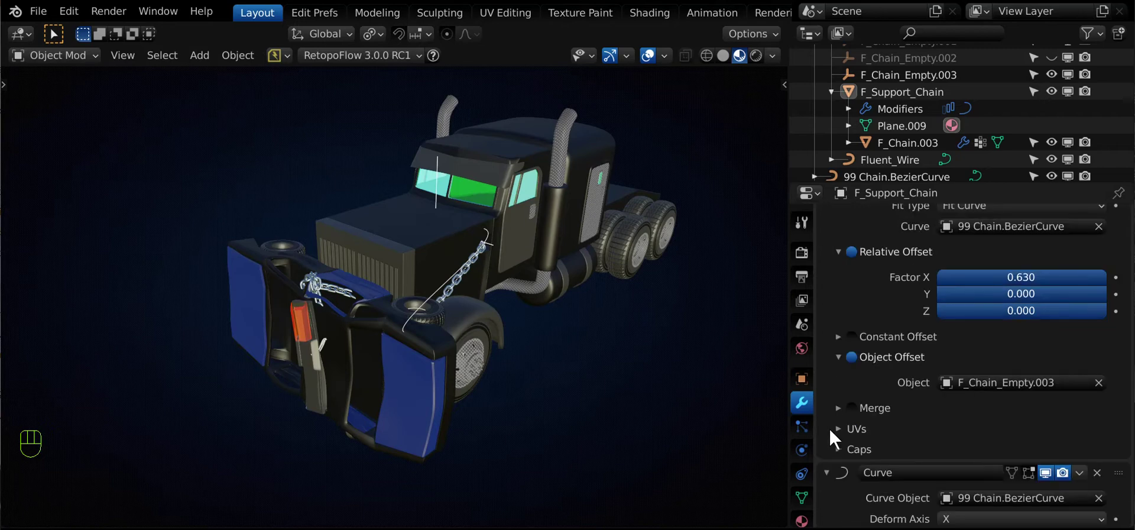
{"action": "left_click", "coordinate": [831, 455]}
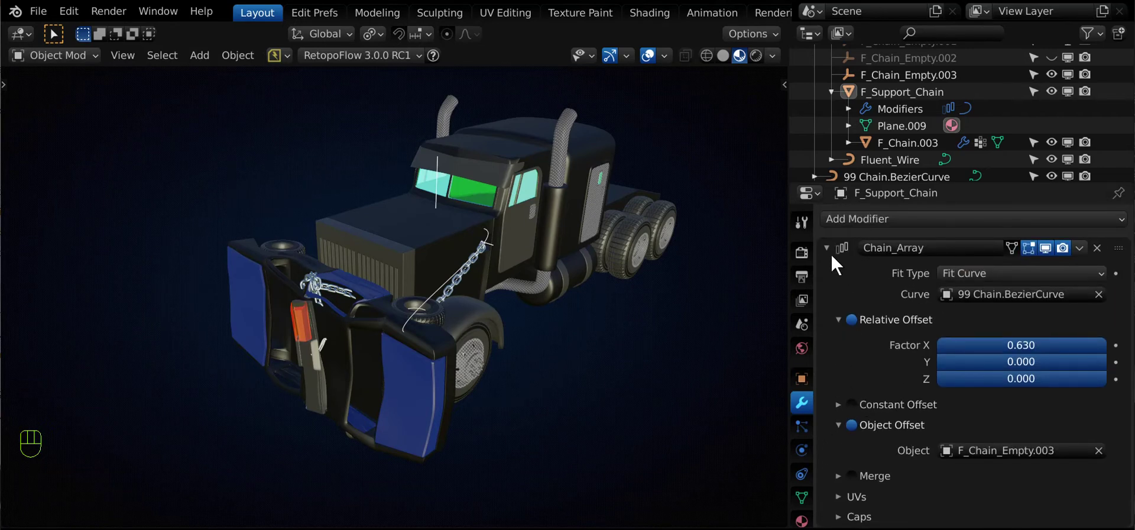
{"action": "left_click_drag", "start_coordinate": [508, 349], "coordinate": [479, 331]}
{"action": "left_click_drag", "start_coordinate": [469, 314], "coordinate": [447, 371]}
{"action": "left_click_drag", "start_coordinate": [456, 351], "coordinate": [472, 360]}
{"action": "left_click", "coordinate": [472, 358]}
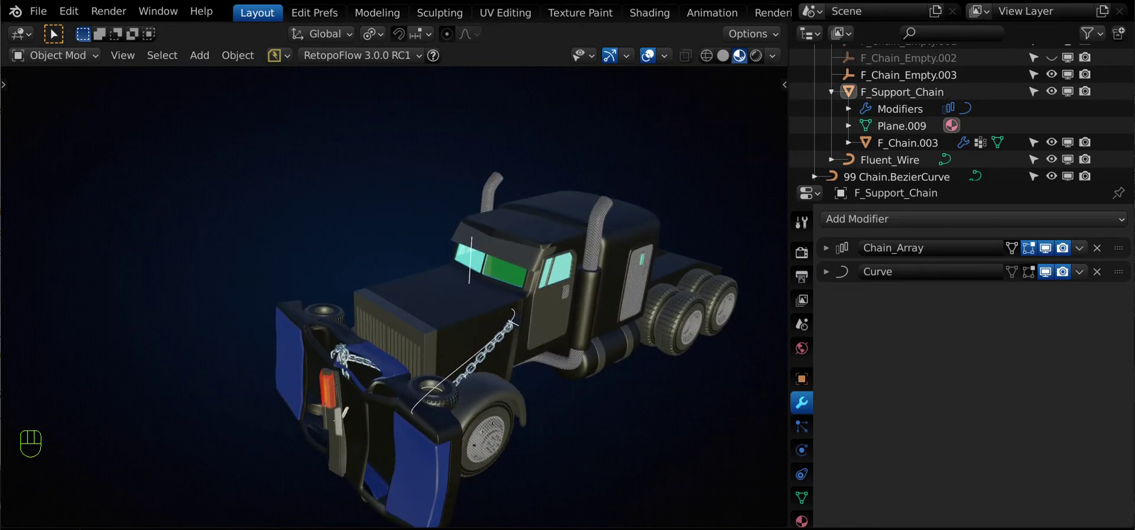